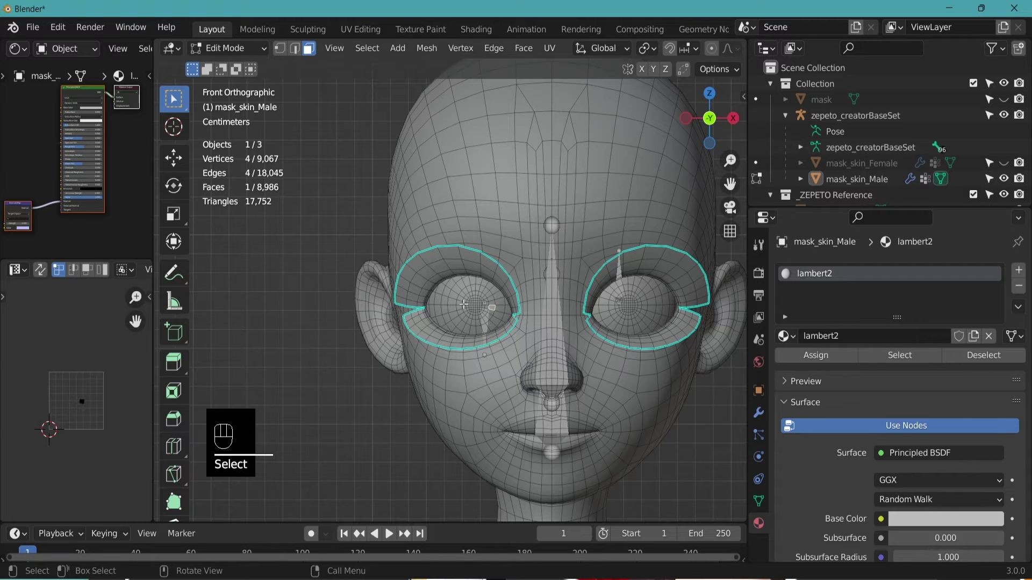
Select both eyeballs with select-linked, duplicate them in place, then start moving the copy downward
key("l")
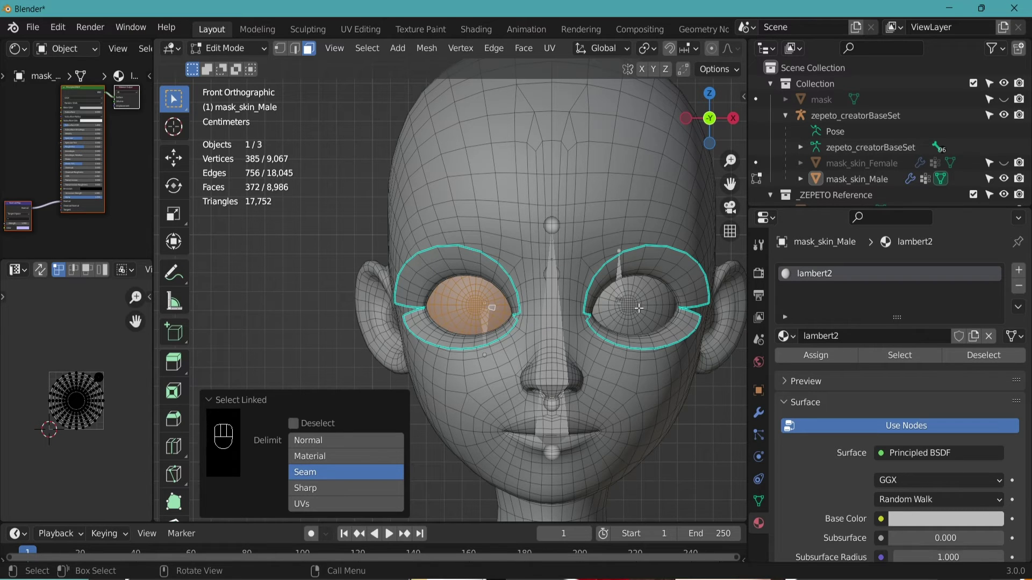
key("l")
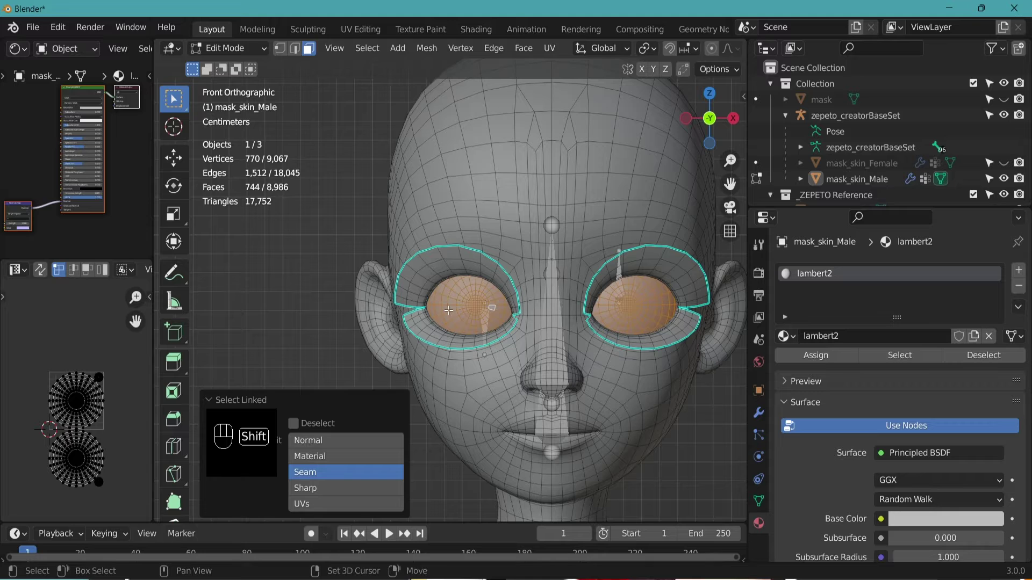
key("shift+d")
key("Escape")
left_click_drag(434, 50, 485, 123)
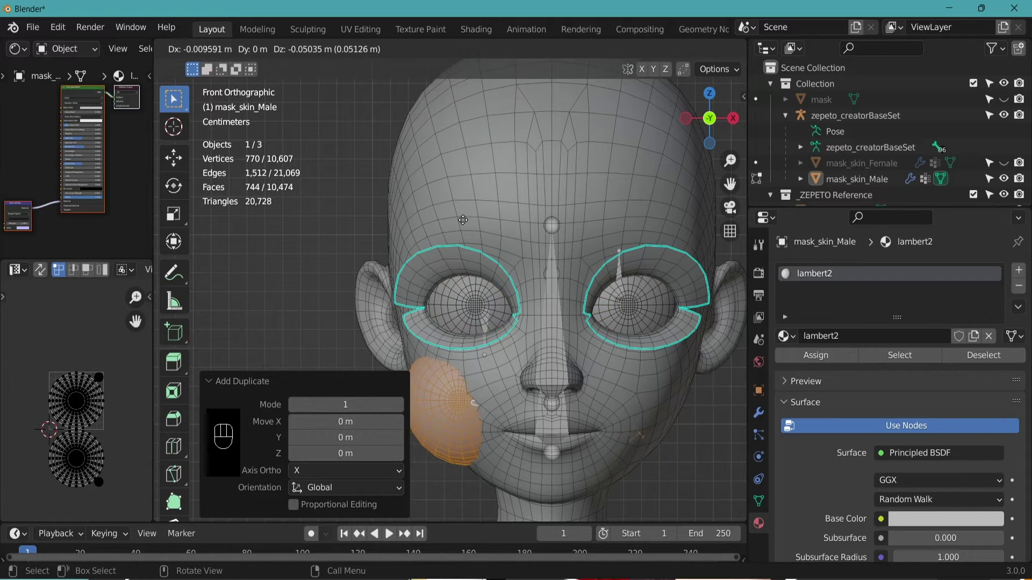
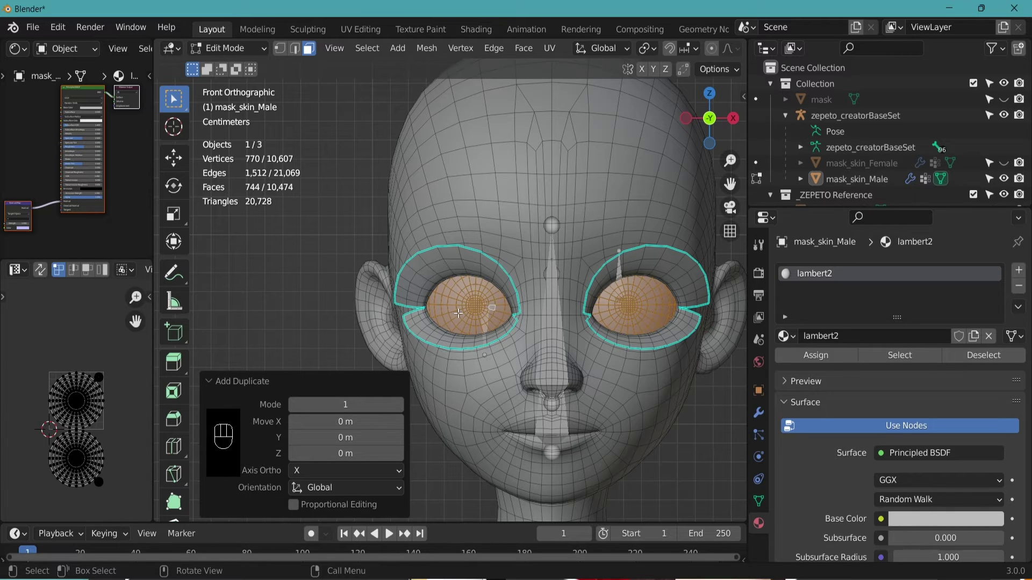
Undo back to the original head mesh, reselect both eyeballs and duplicate them once
key("ctrl+z")
key("ctrl+z")
key("ctrl+z")
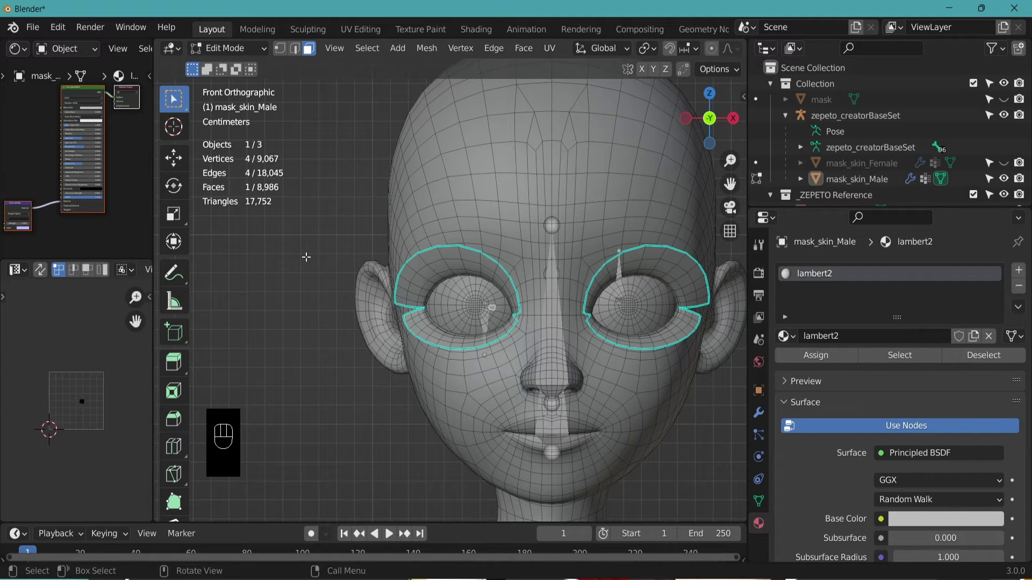
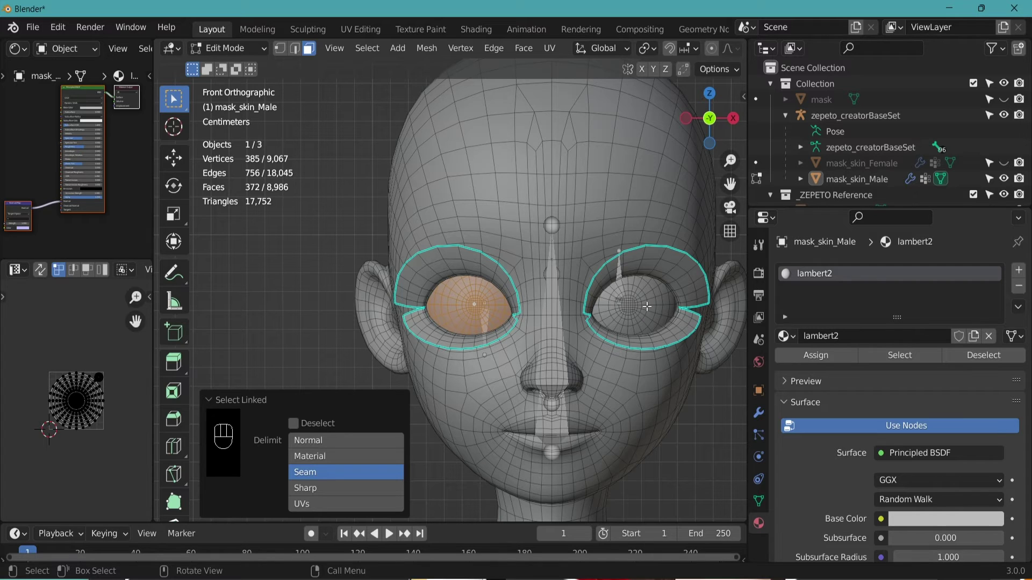
key("l")
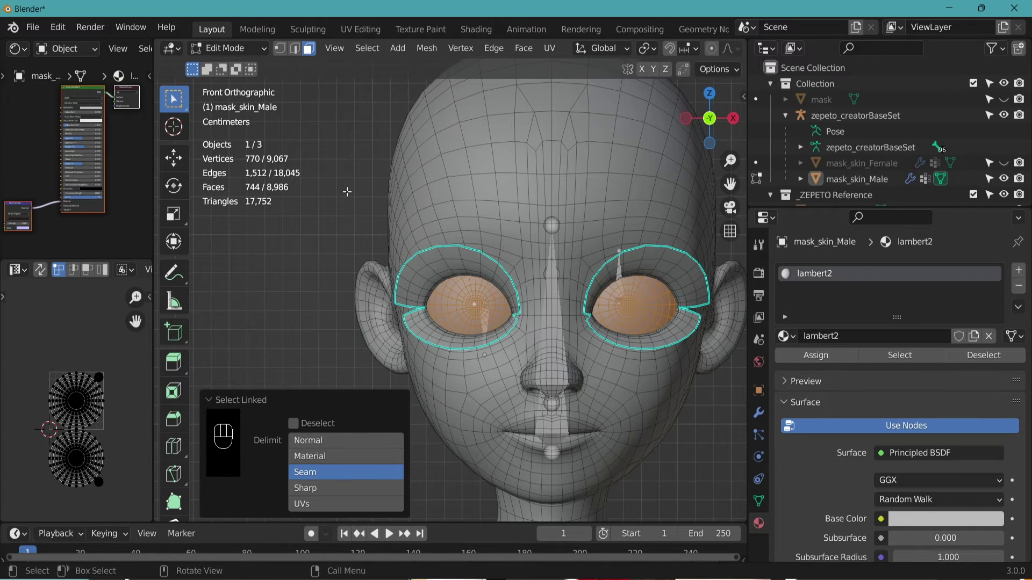
key("shift+d")
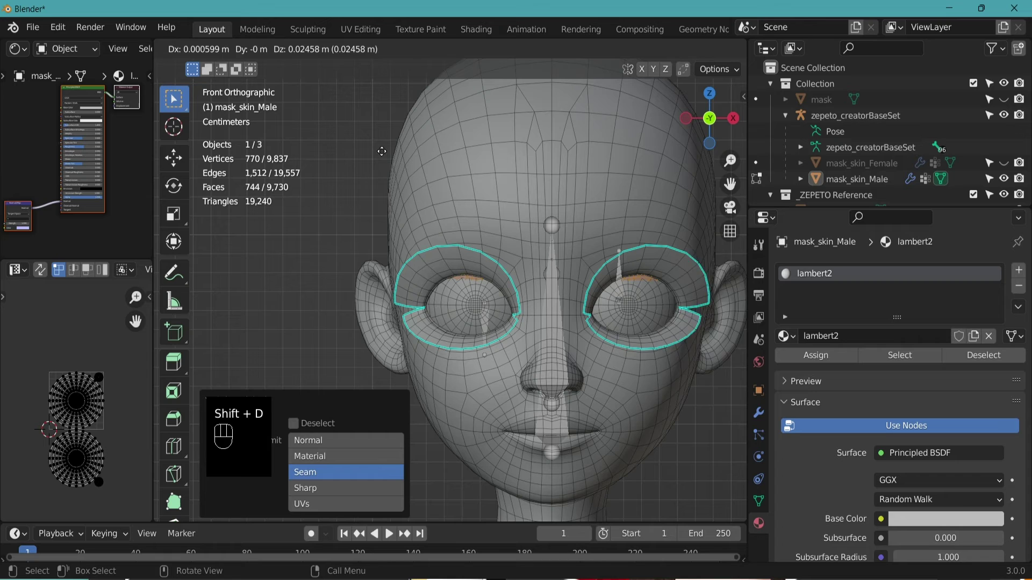
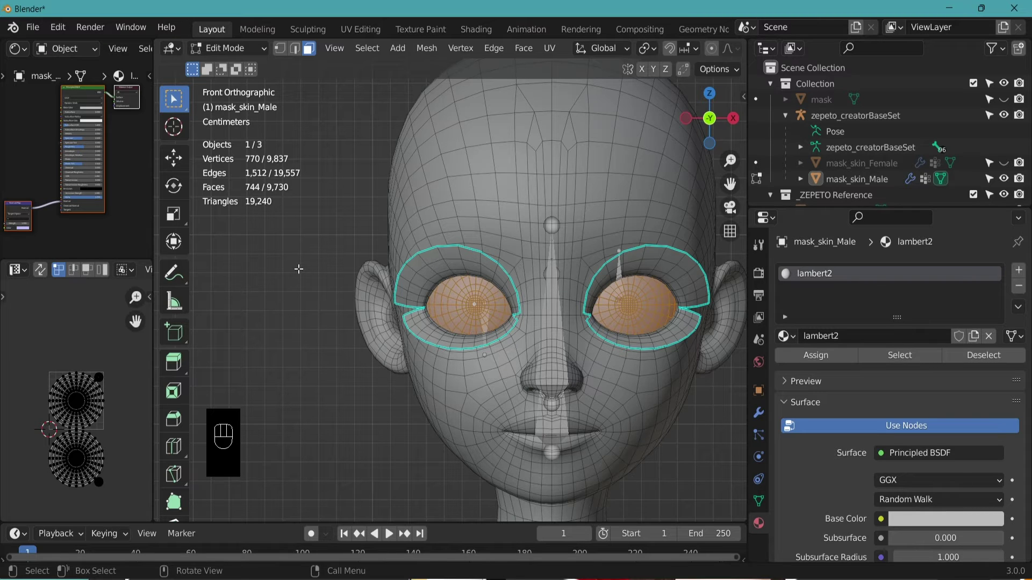
Bring up the Separate options to split the duplicated eyeballs into their own object
key("p")
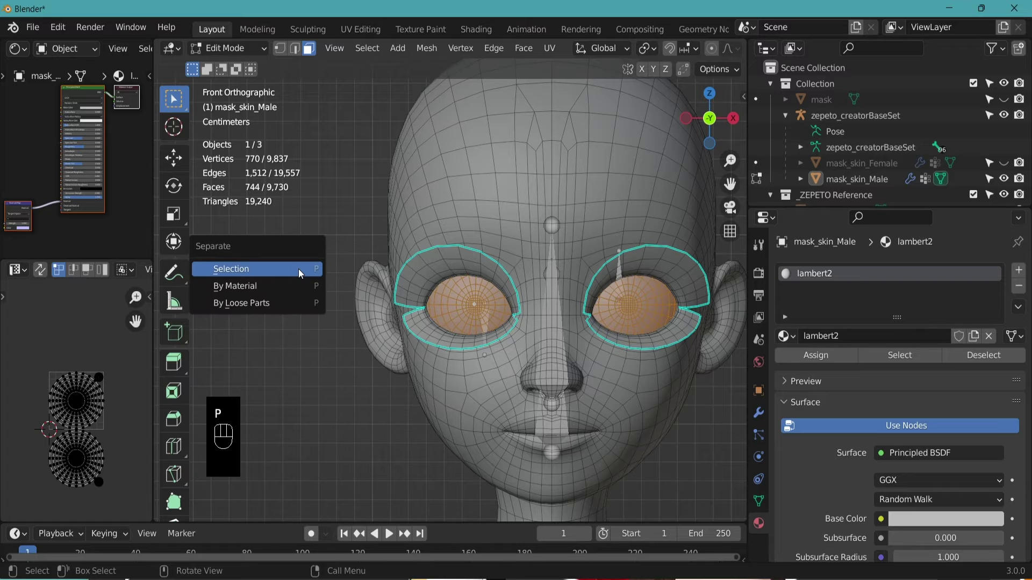
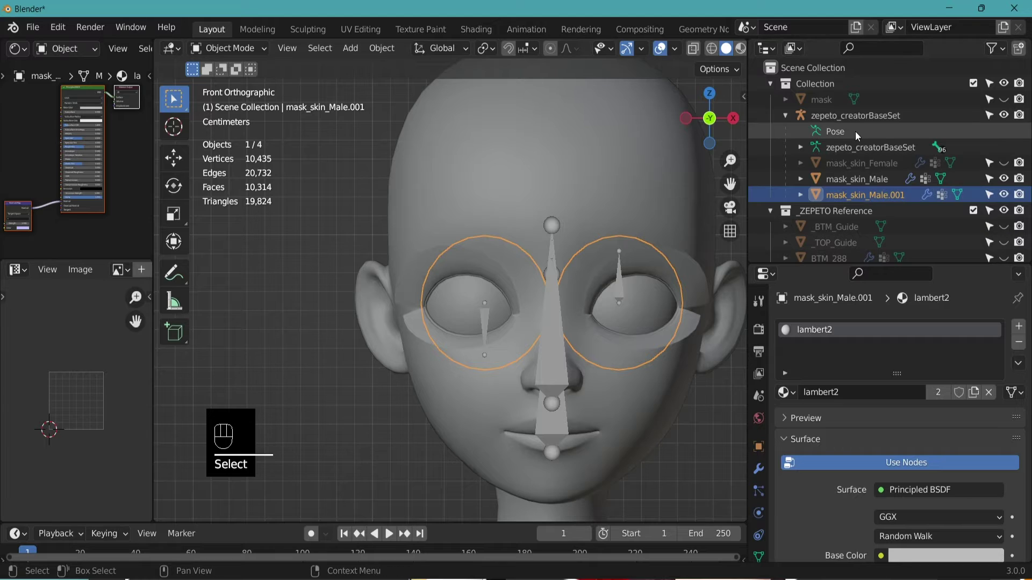
Hide the mask_skin_Male head mesh and begin renaming mask_skin_Male.001 in the Outliner
left_click(873, 200)
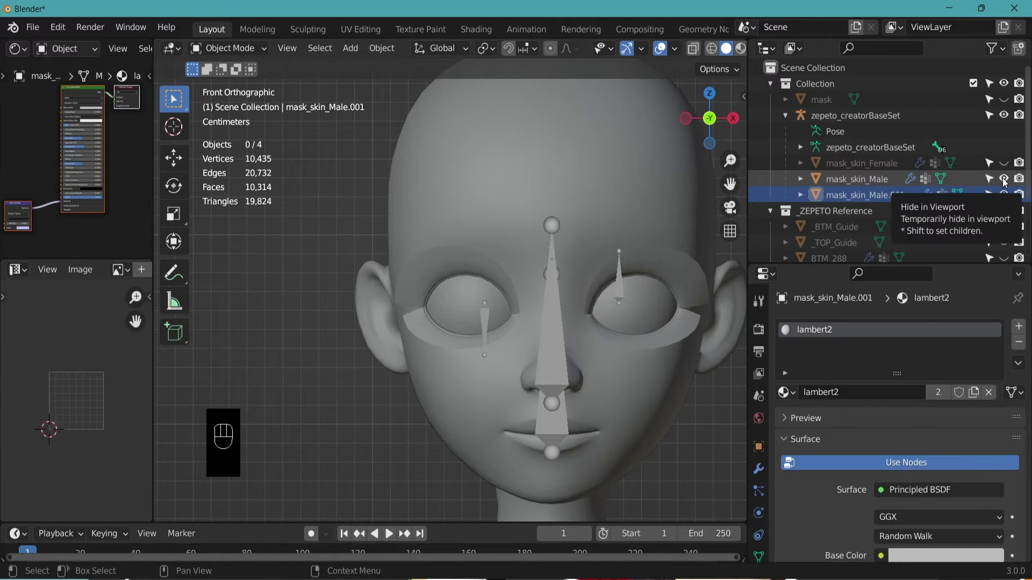
left_click(1007, 182)
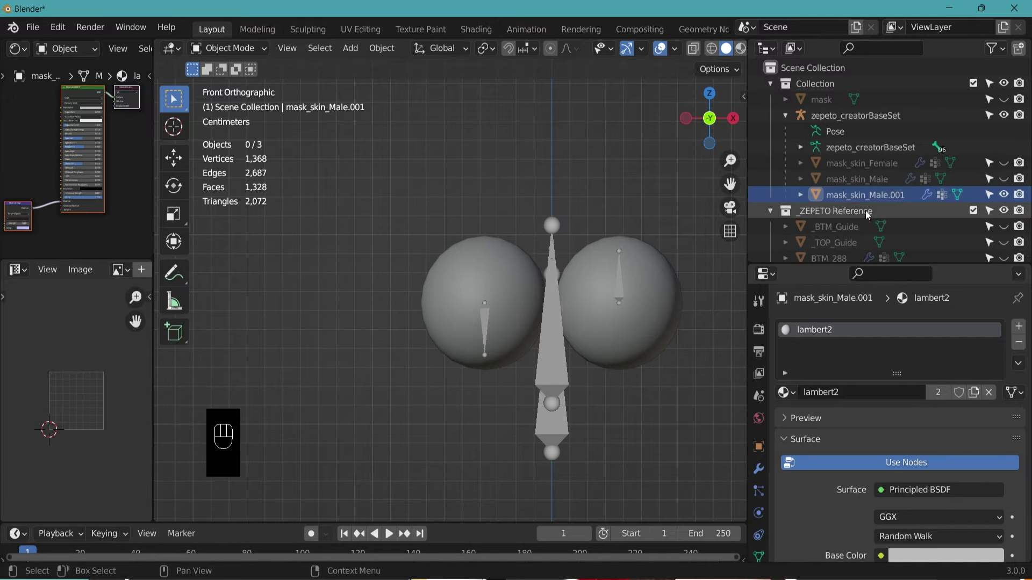
left_click(855, 200)
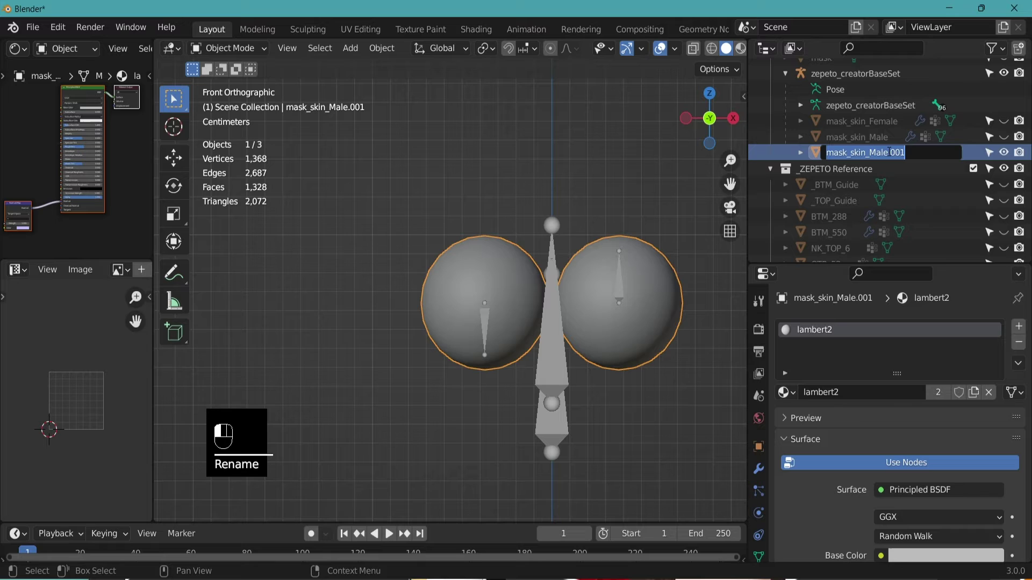
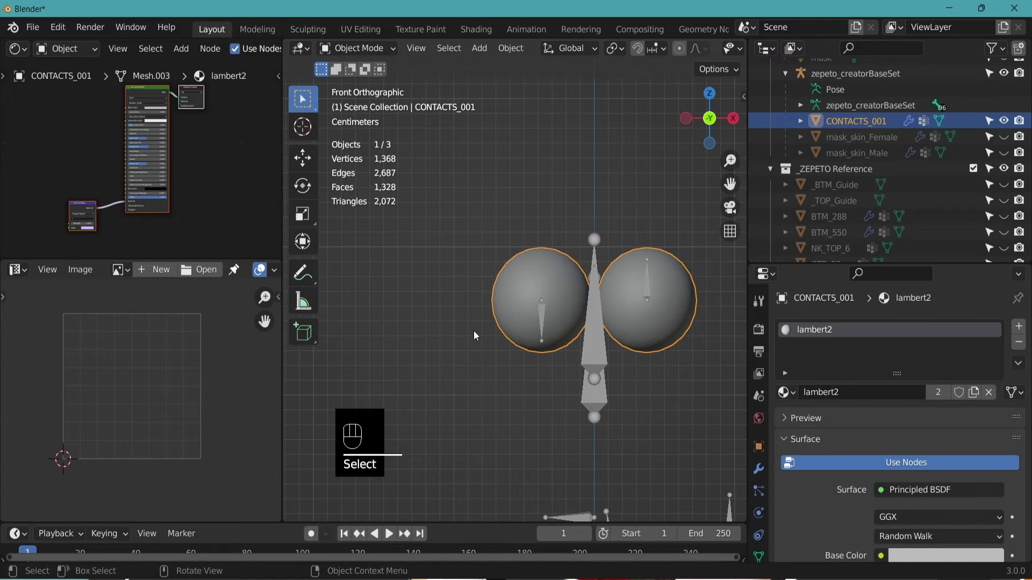
Enter Edit Mode on CONTACTS_001, select all eyeball geometry and bring up the Delete options
key("Tab")
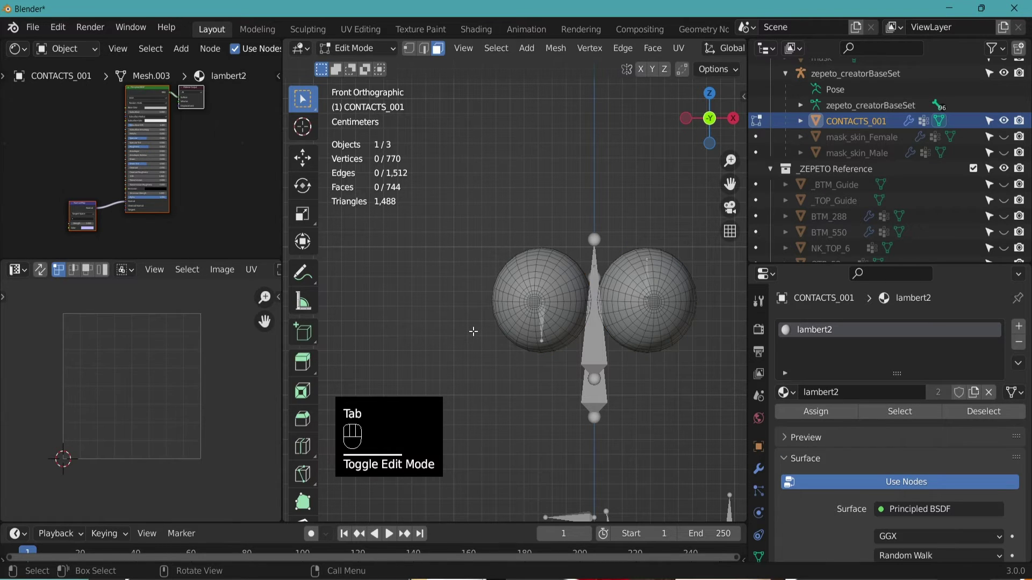
key("a")
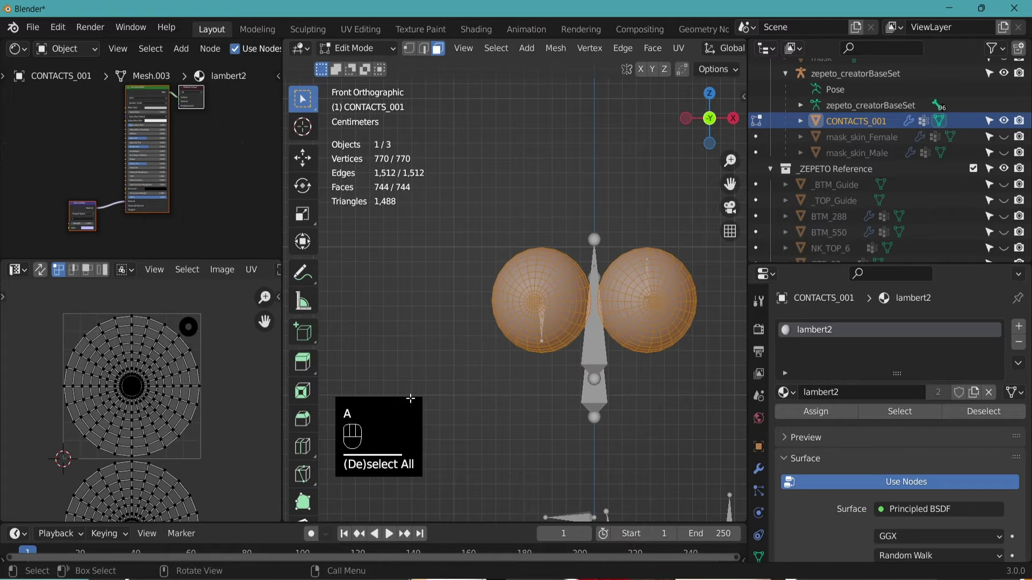
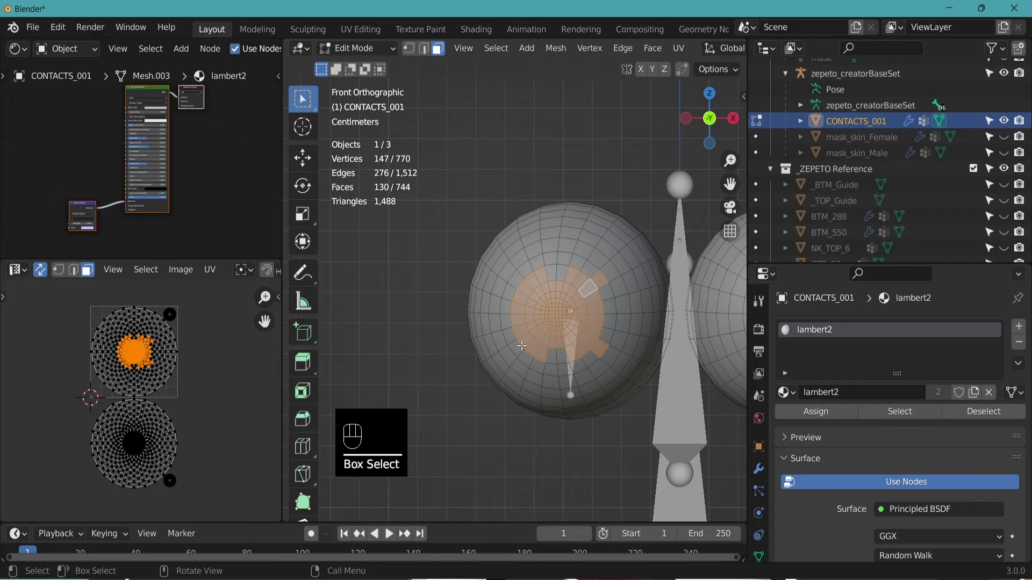
key("Delete")
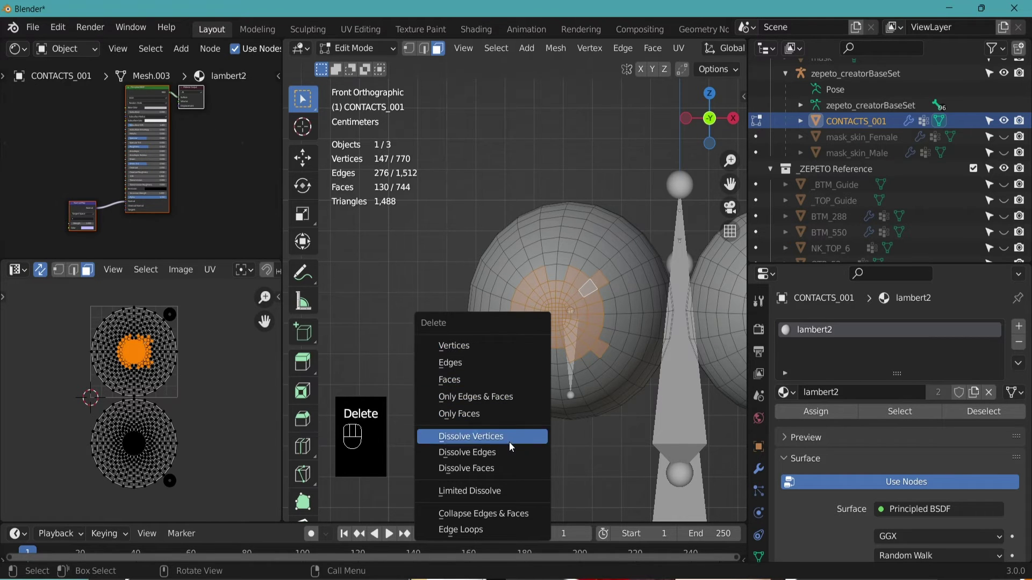
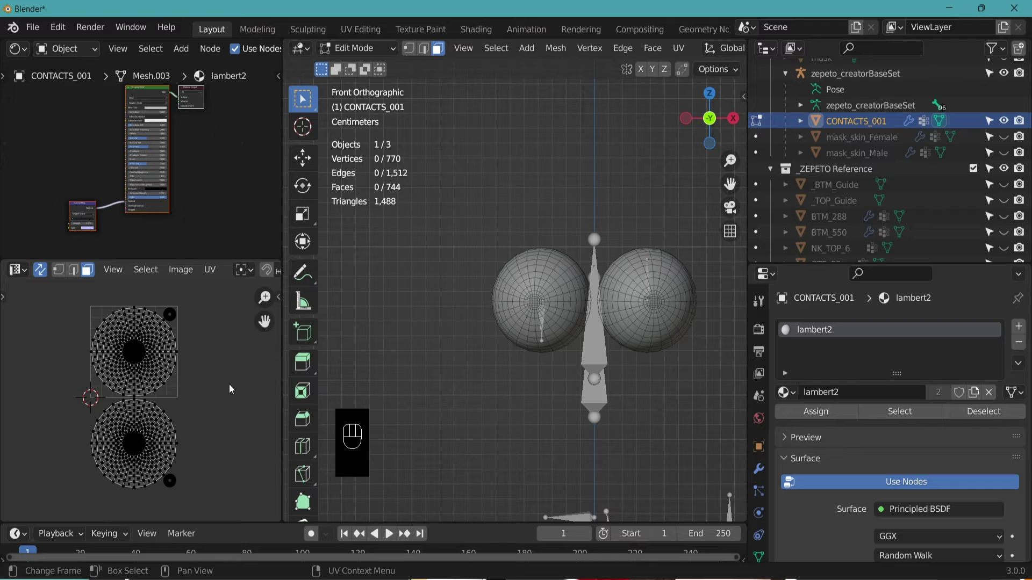
Select both eyeball UV circles, scale them down toward the UV box, then undo back to no selection
left_click_drag(224, 515, 55, 404)
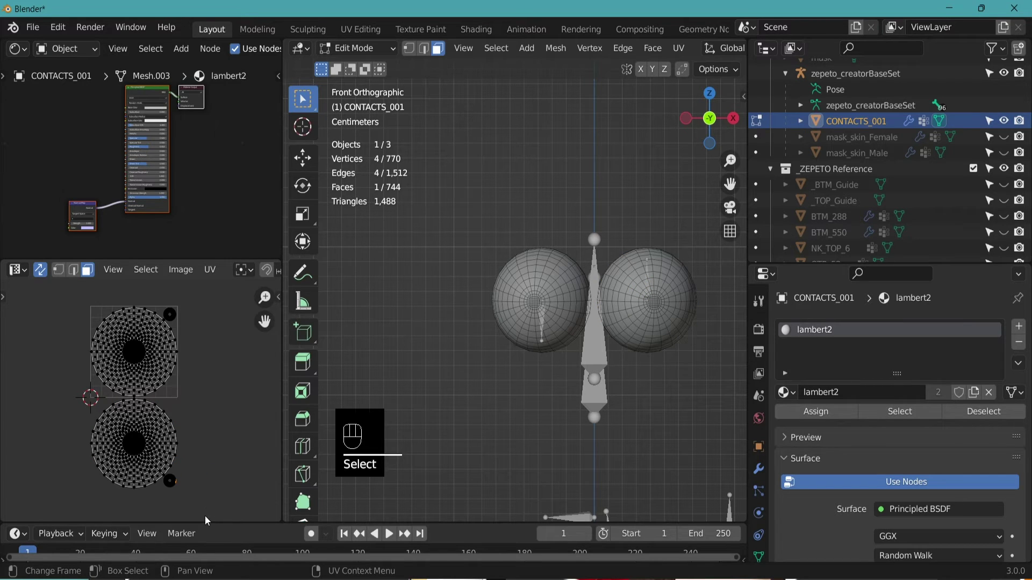
left_click_drag(134, 431, 49, 295)
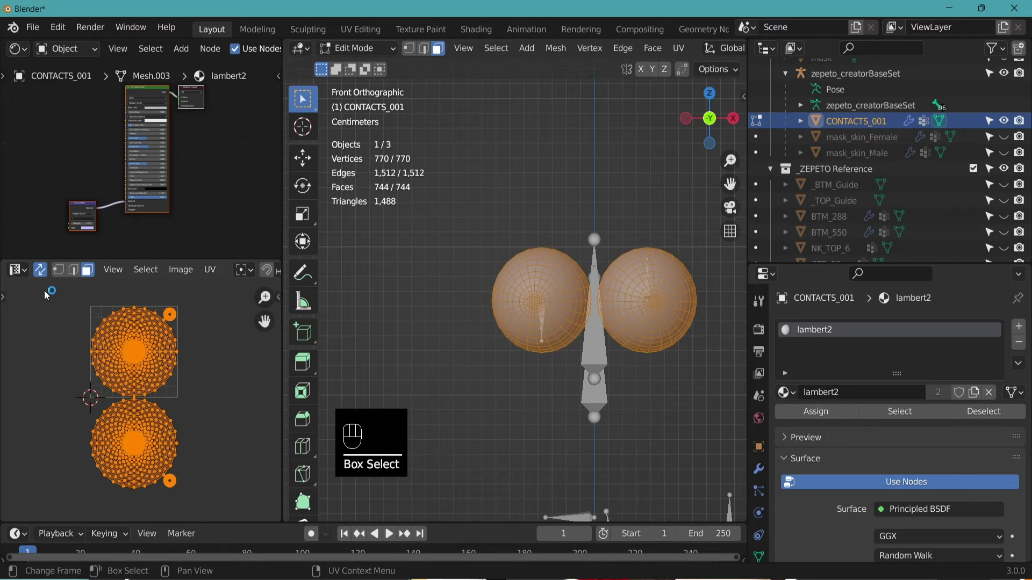
key("s")
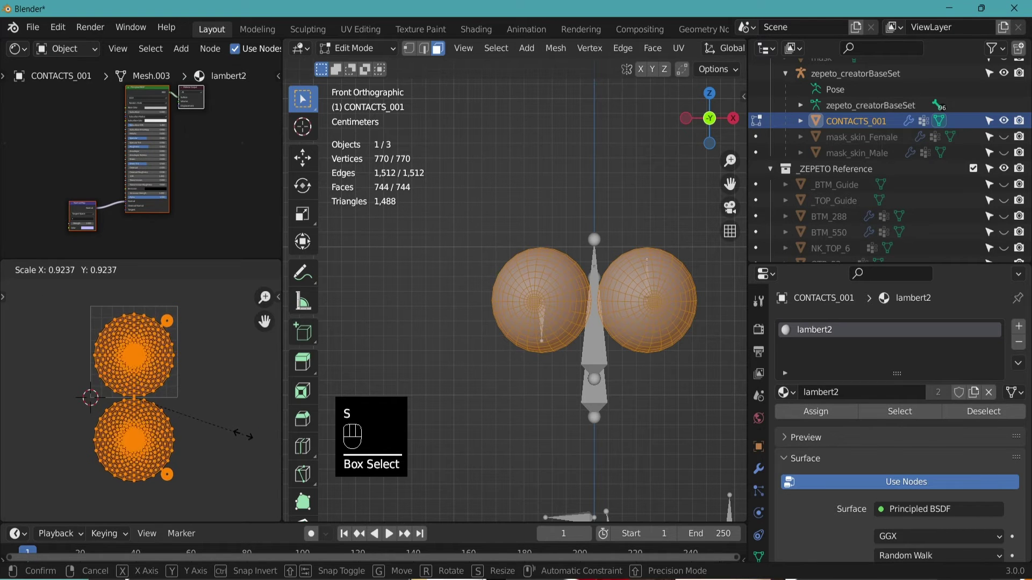
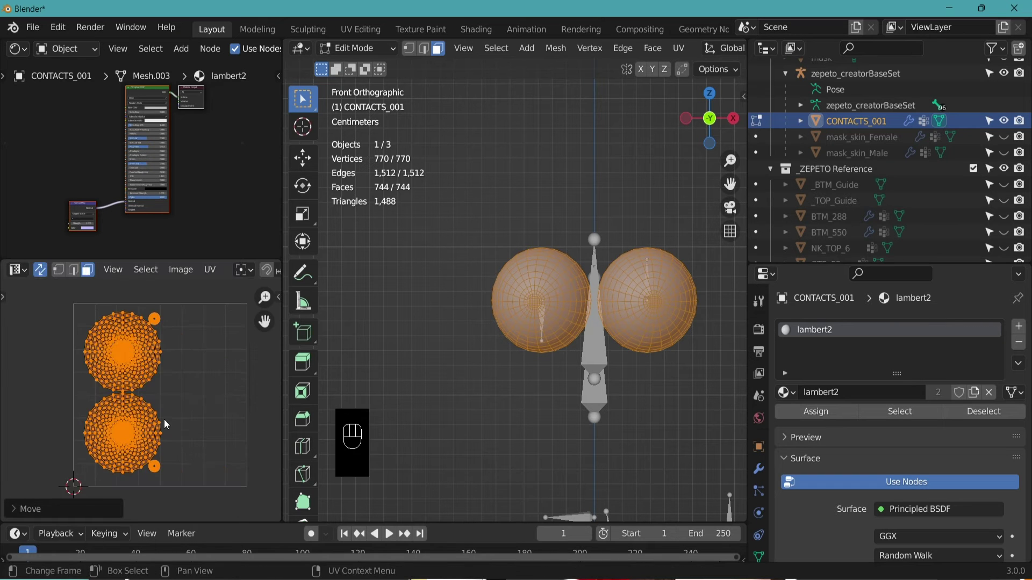
key("ctrl+z")
key("ctrl+z")
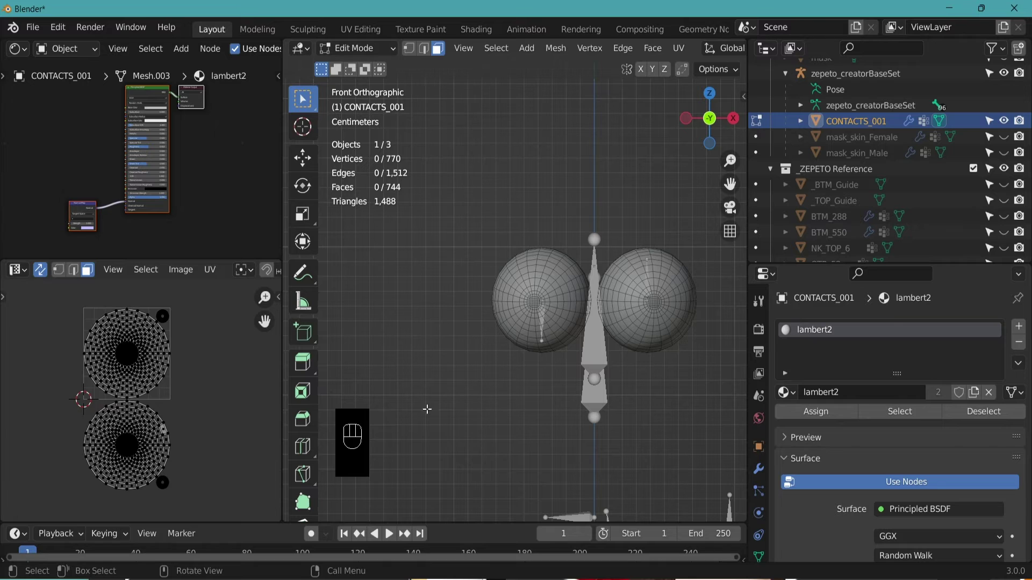
Select the whole right-eye UV island and bring up the UV context menu
left_click_drag(145, 438, 36, 404)
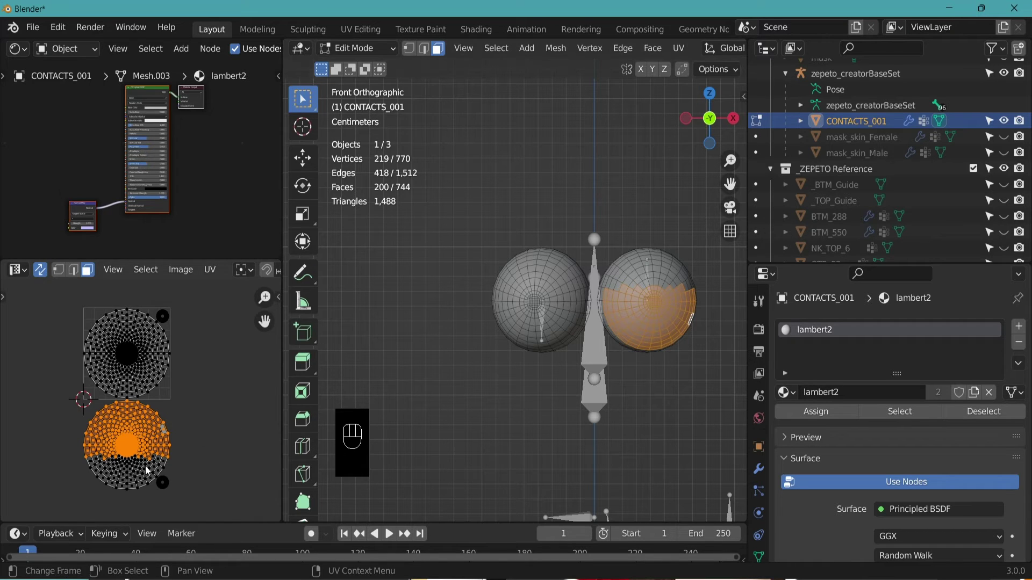
left_click(217, 494)
left_click_drag(213, 513, 50, 407)
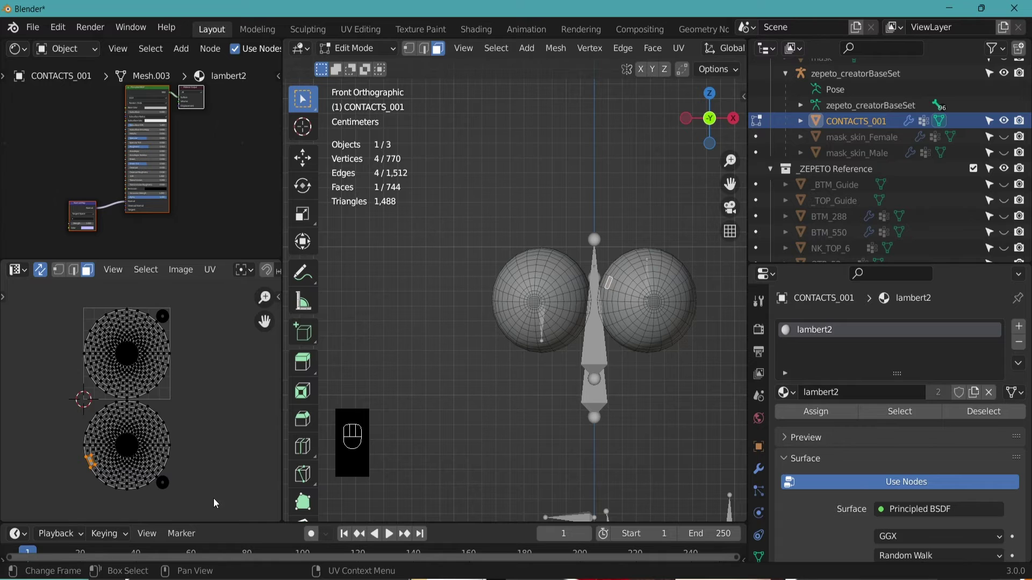
left_click(73, 408)
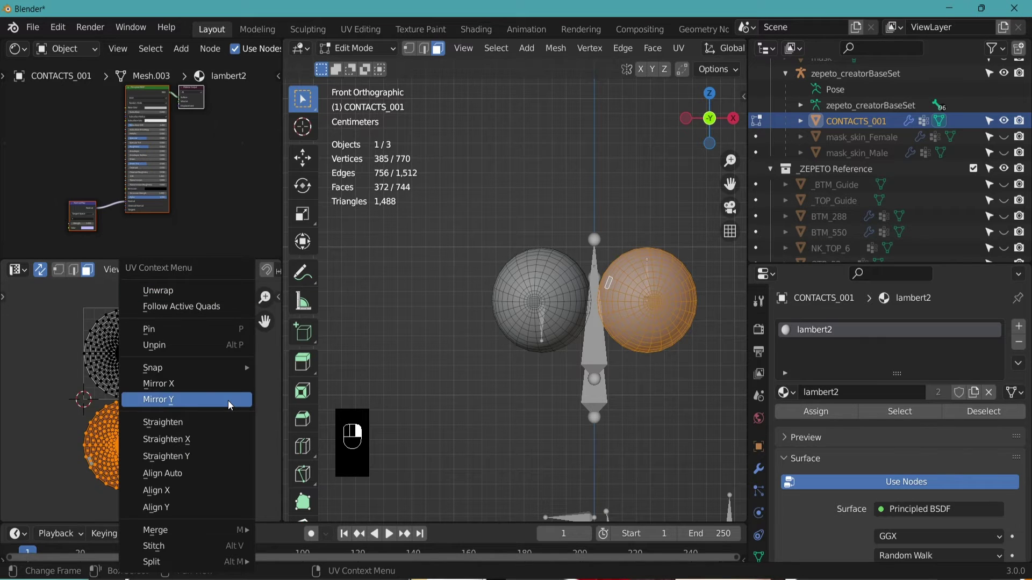
left_click(165, 402)
Apply the Mirror operation to the right-eye UV circle and reselect the whole island
type("Mirror")
left_click_drag(187, 433, 208, 445)
left_click_drag(190, 451, 60, 409)
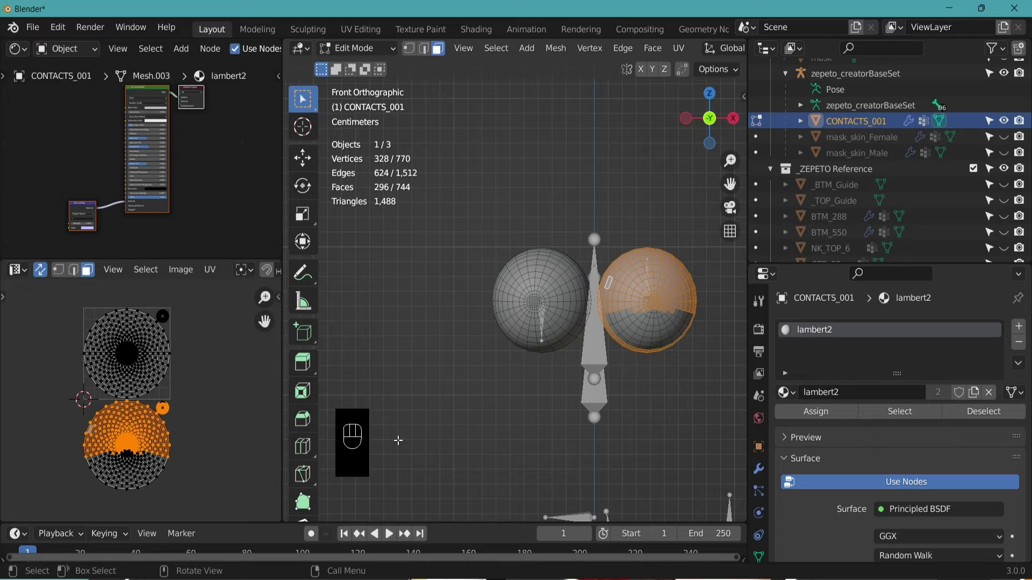
left_click(239, 461)
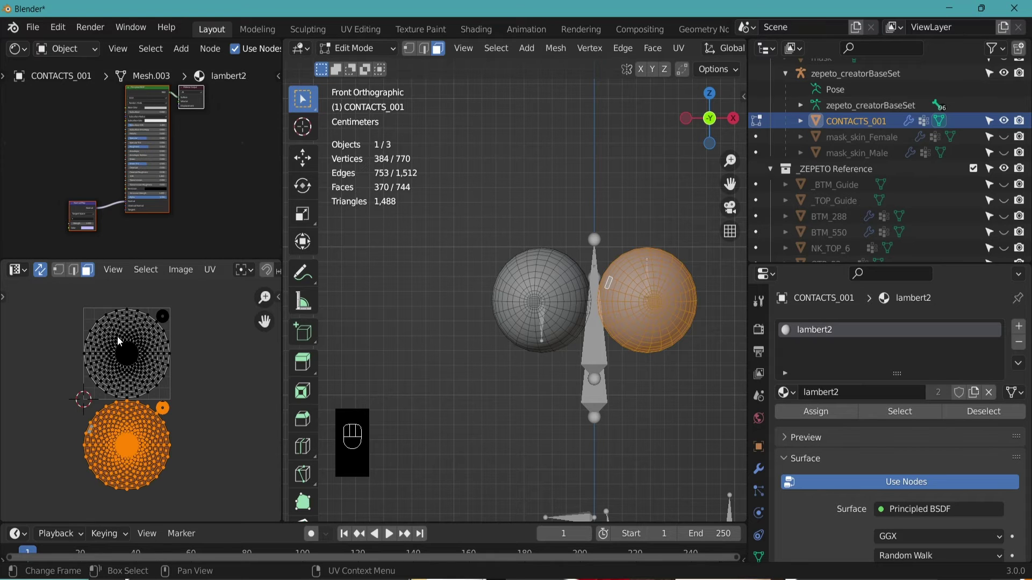
left_click_drag(83, 412, 71, 407)
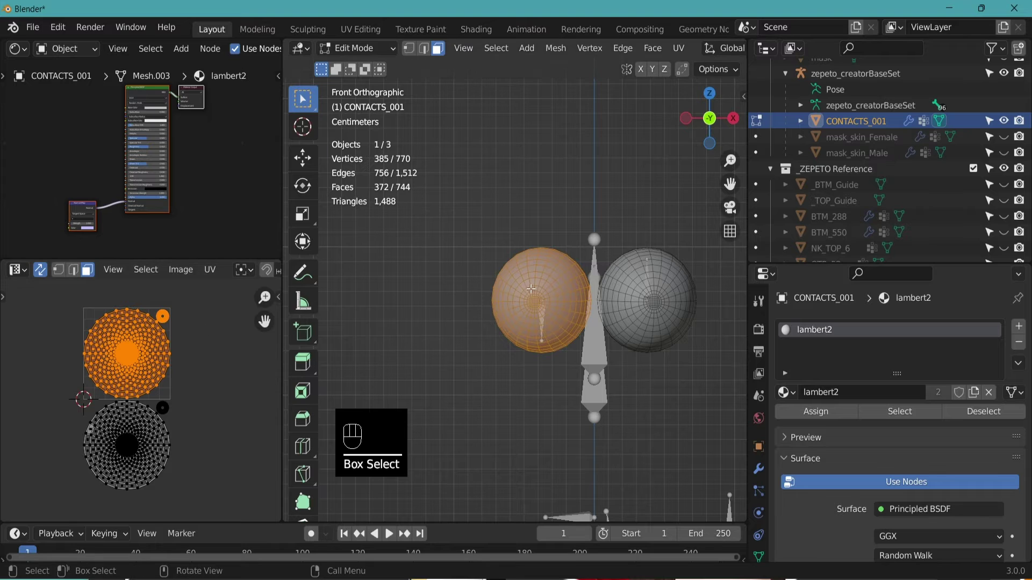
left_click(55, 411)
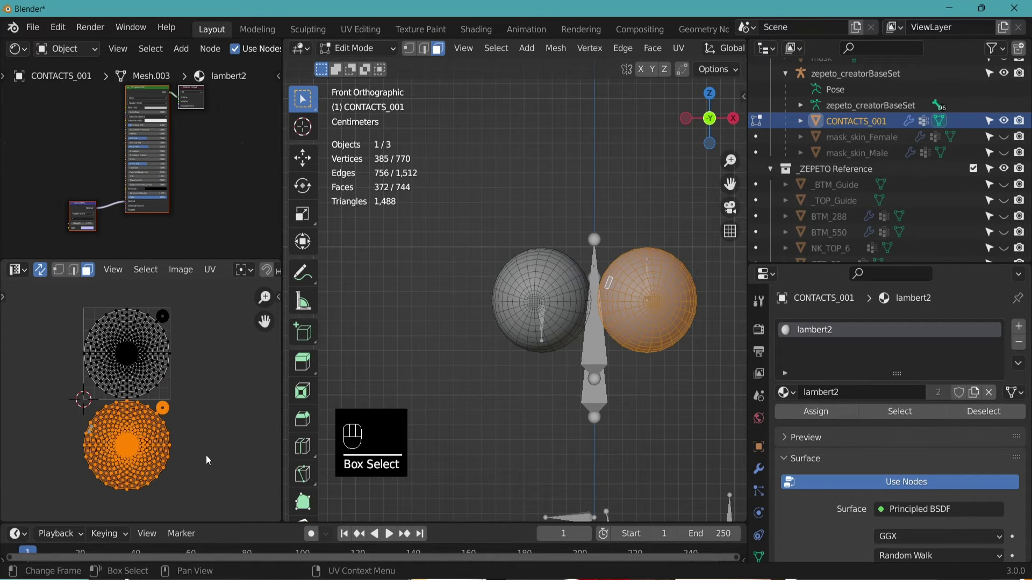
key("g")
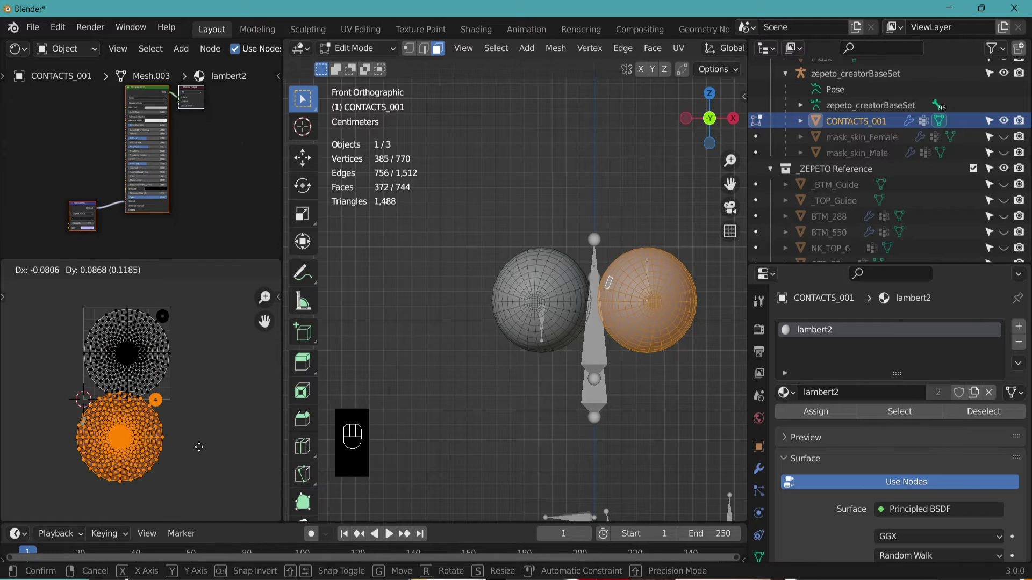
key("y")
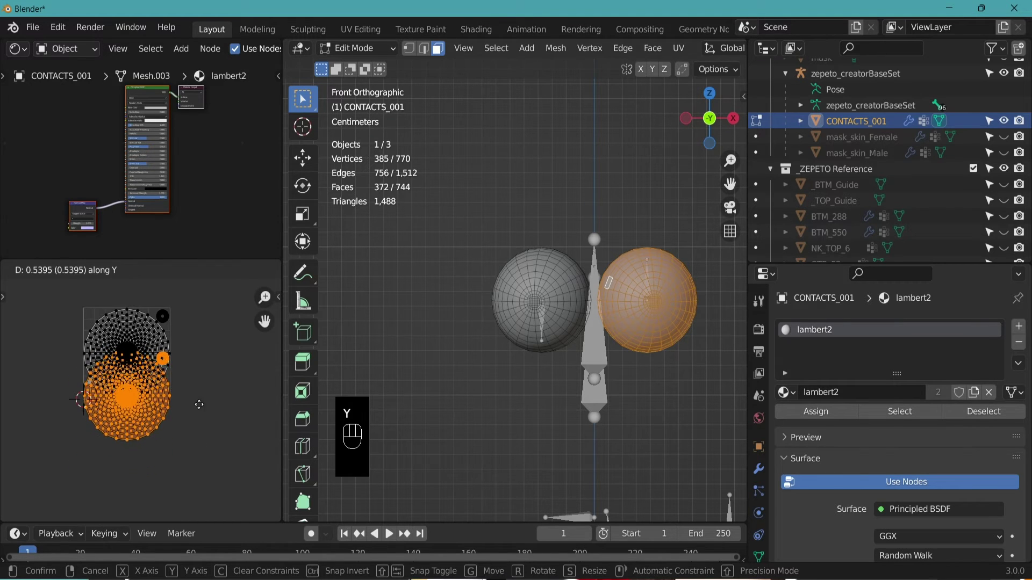
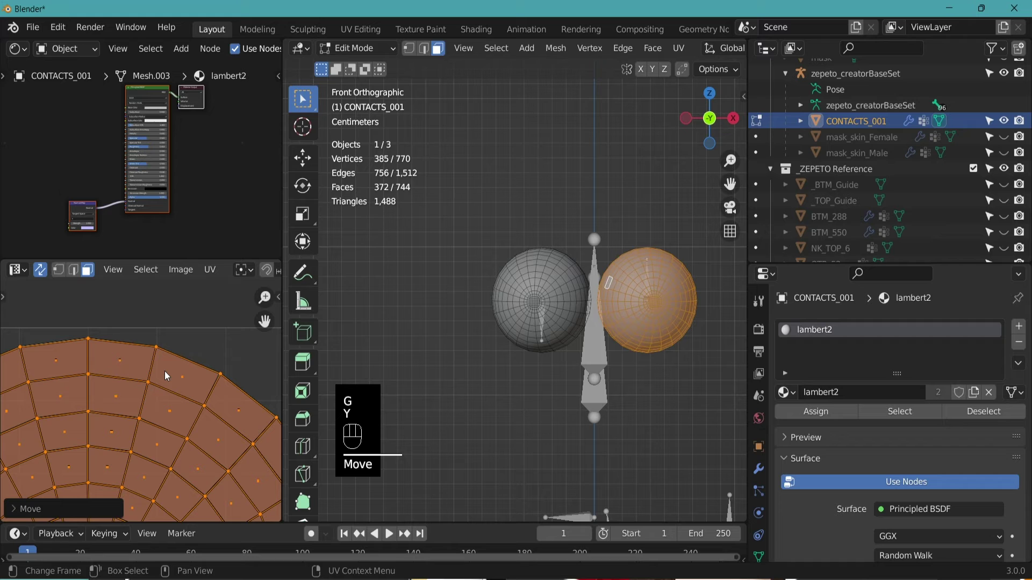
key("ctrl+z")
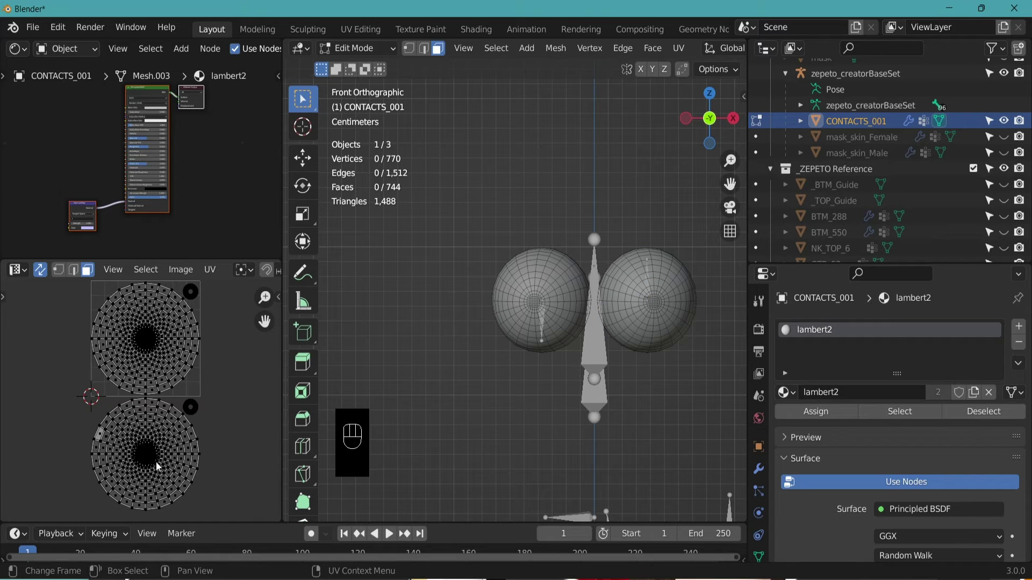